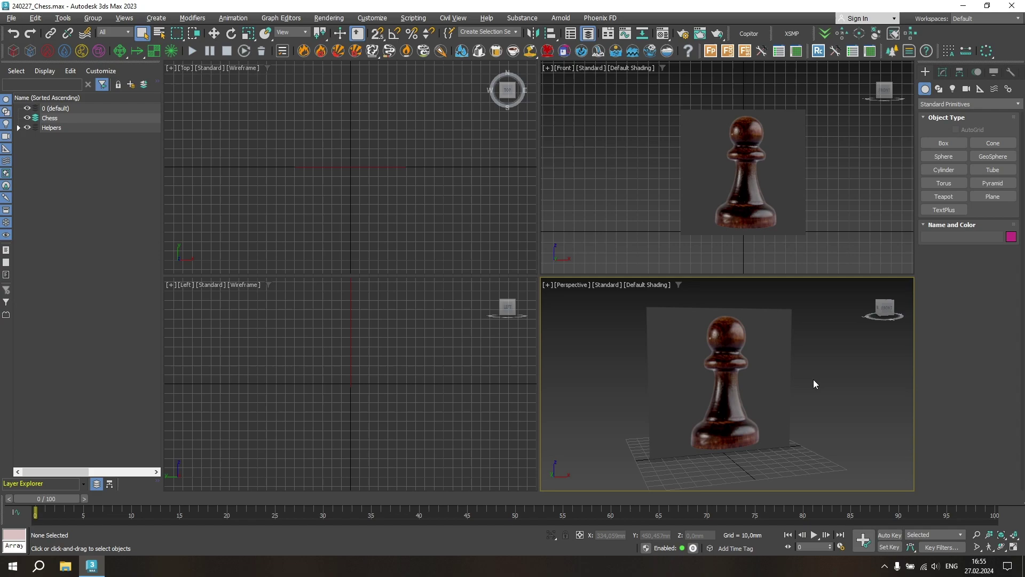
Start a Line spline with Corner drag type and maximize the Front viewport over the pawn photo
click(509, 85)
click(509, 85)
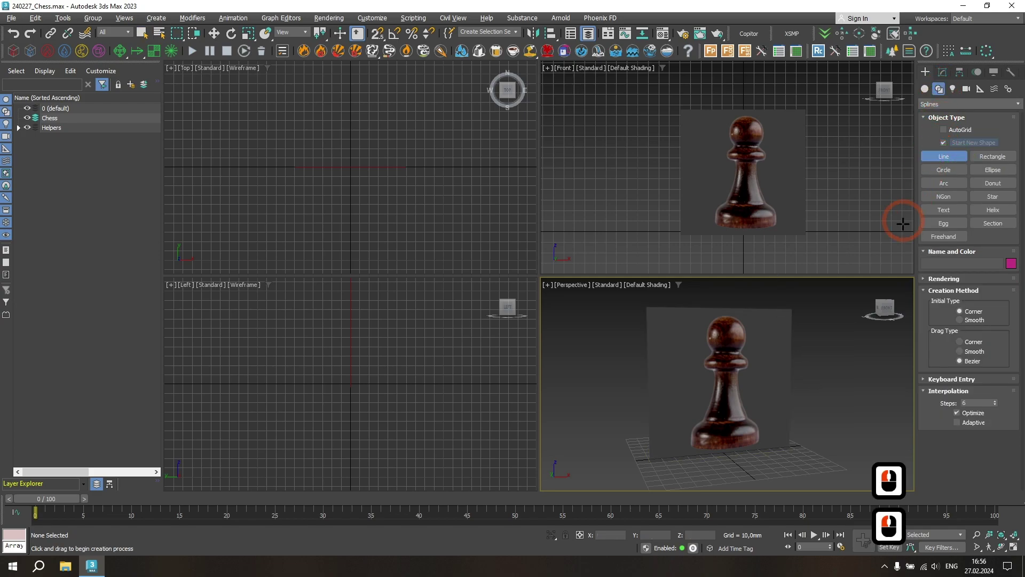
click(509, 85)
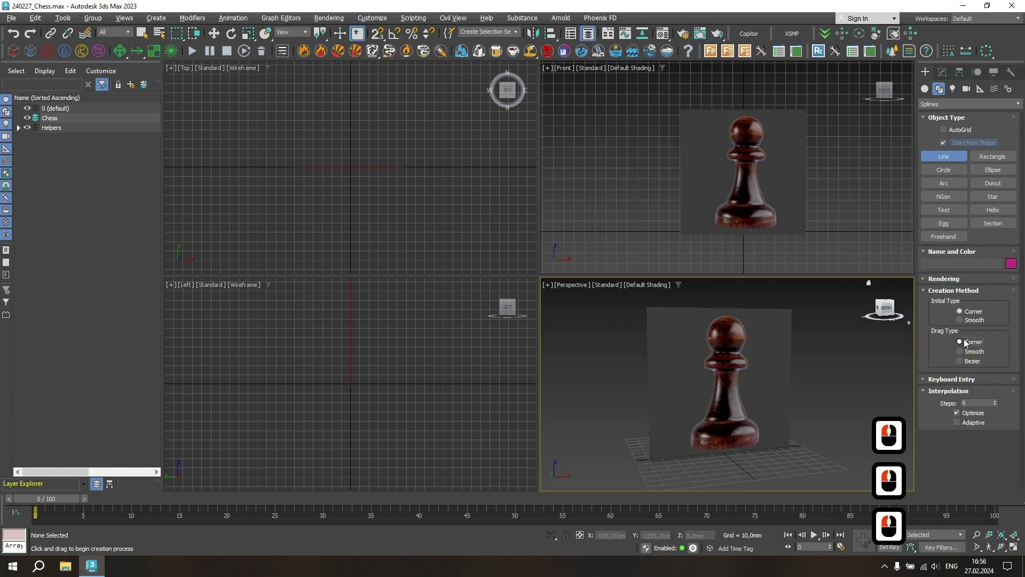
key(alt+w)
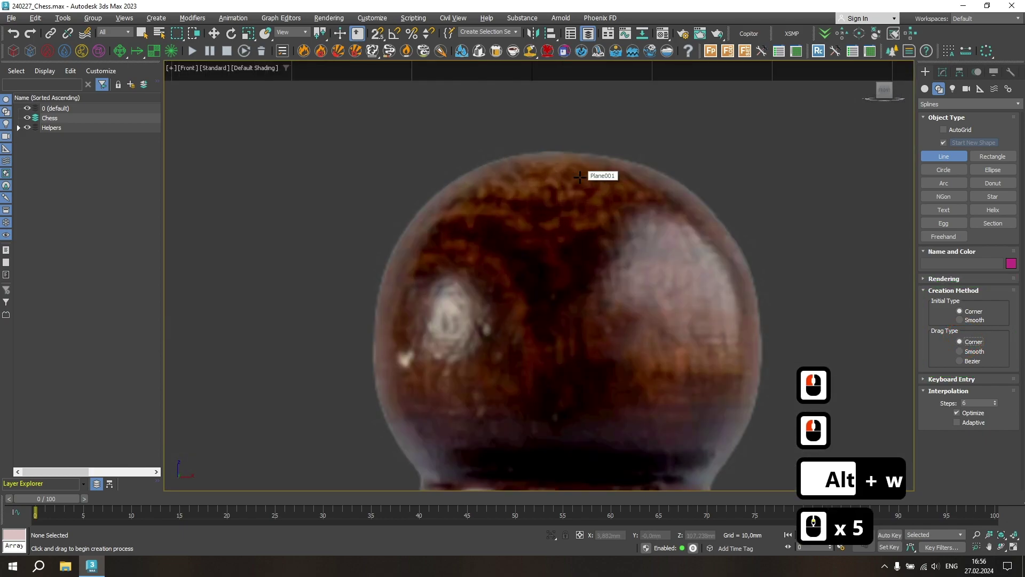
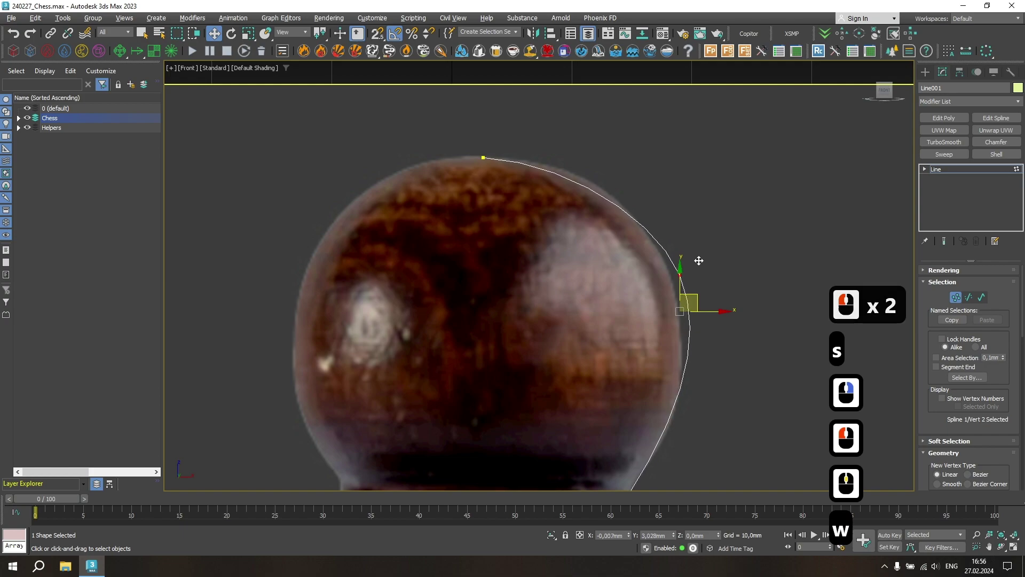
Move the head-top and neck vertices of the spline onto the pawn photo's outline
click(698, 270)
click(441, 177)
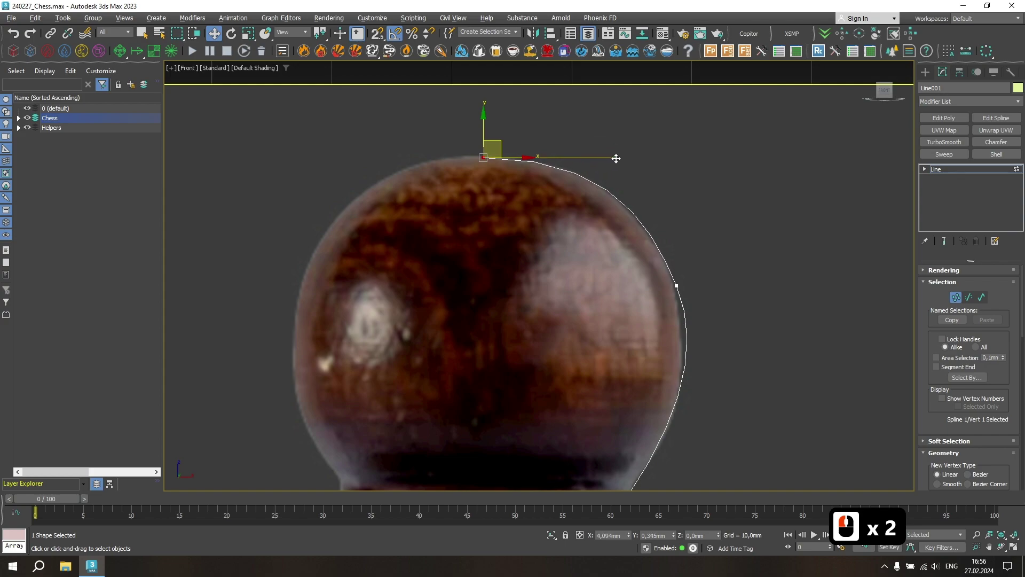
click(614, 157)
middle_click(618, 183)
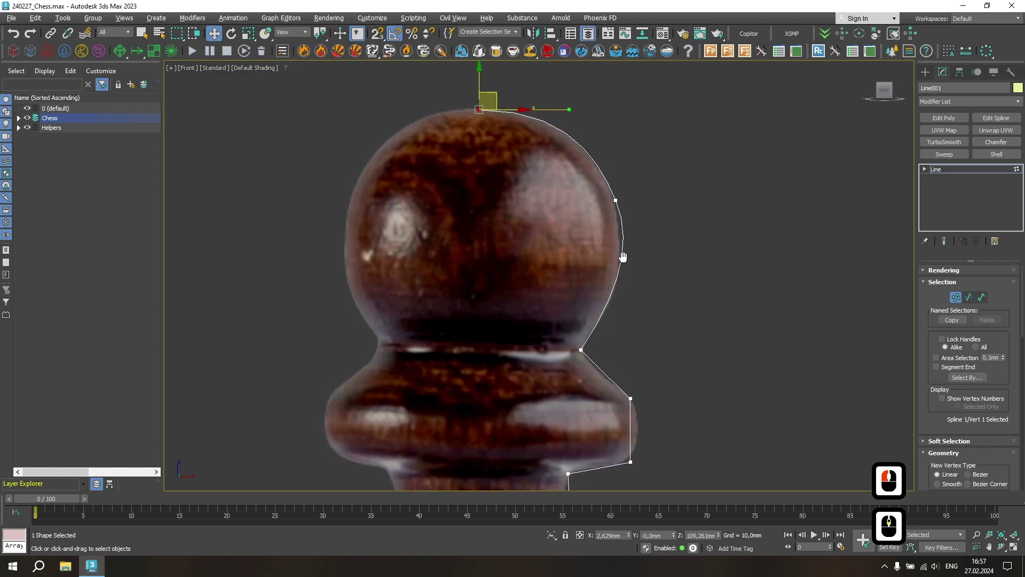
click(537, 270)
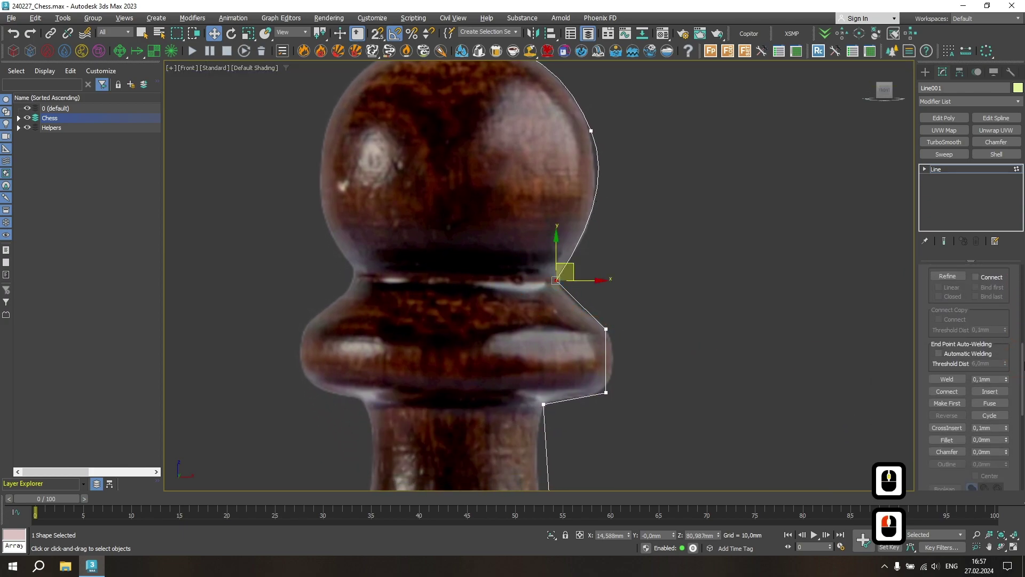
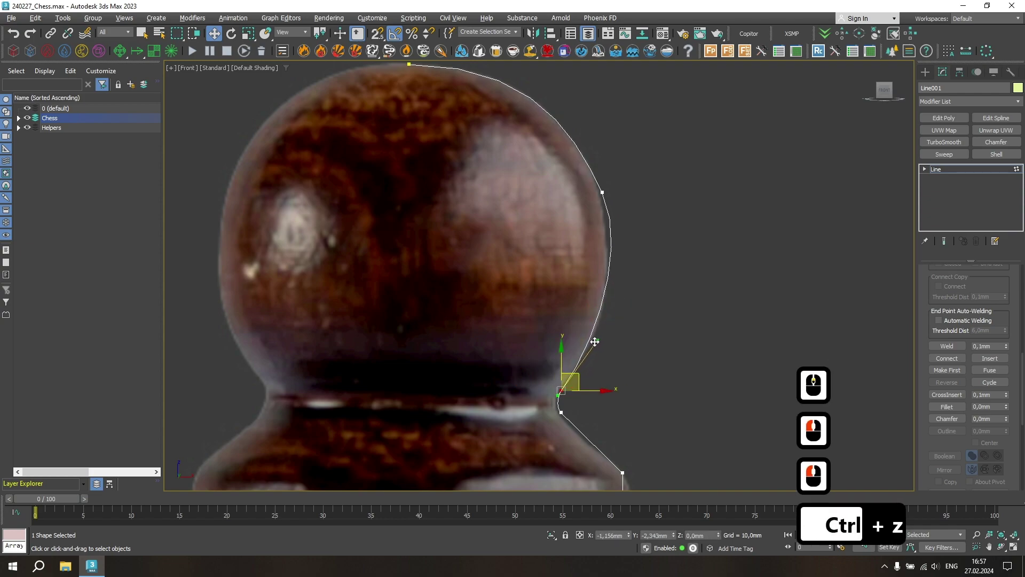
click(593, 350)
Shape the head's curve to match the photo, undoing one misplaced adjustment
click(590, 164)
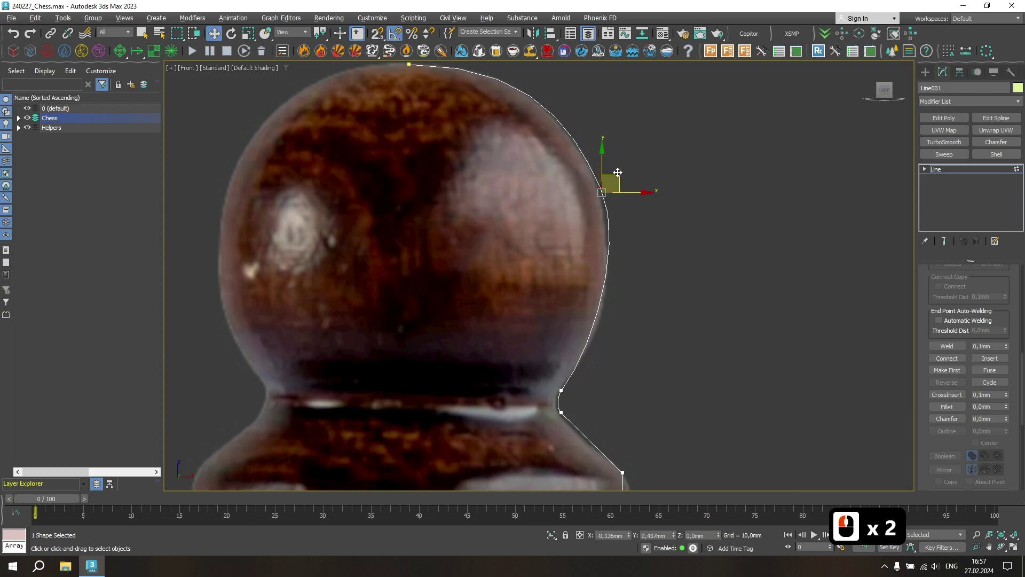
click(620, 171)
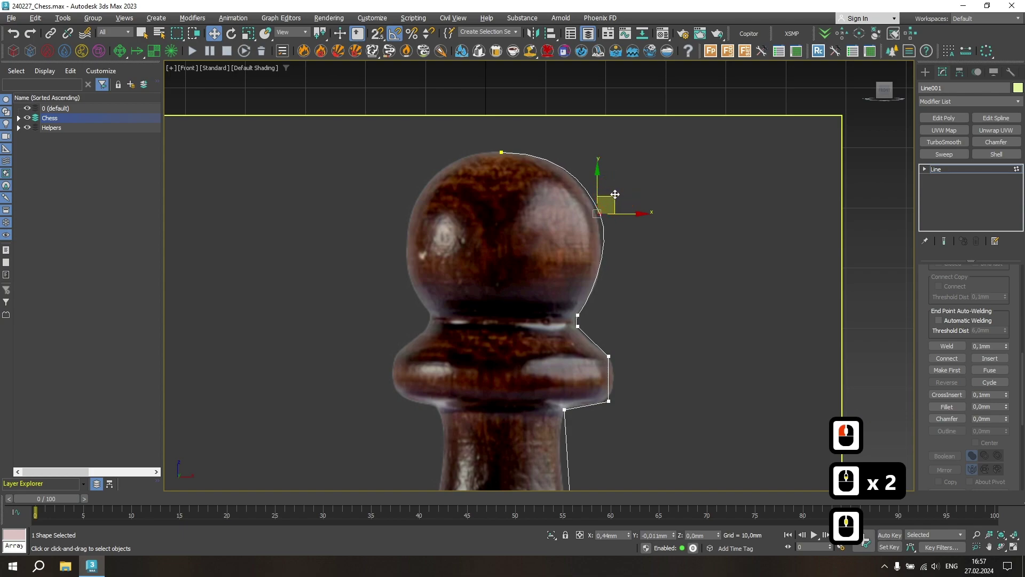
click(617, 192)
key(ctrl+z)
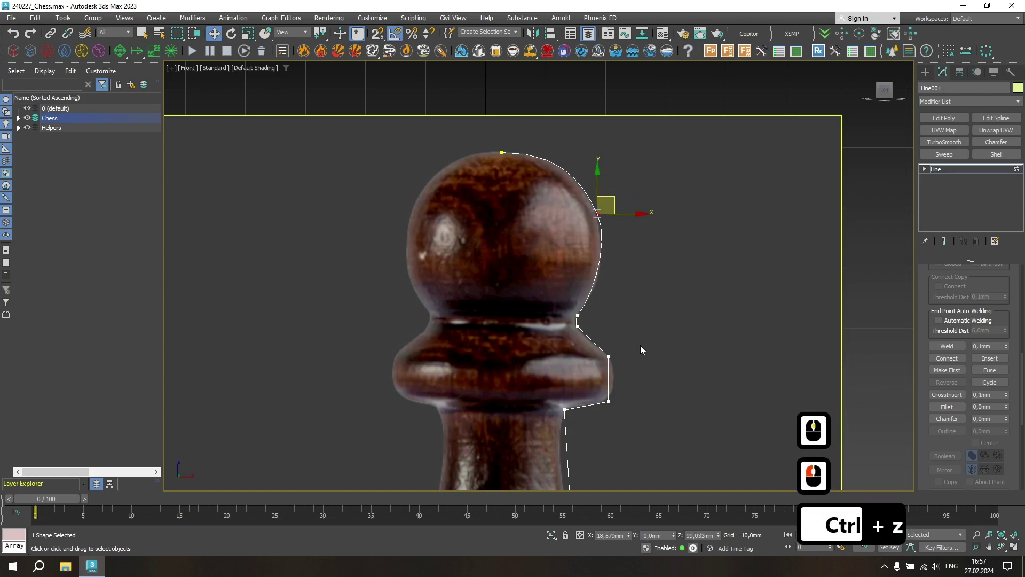
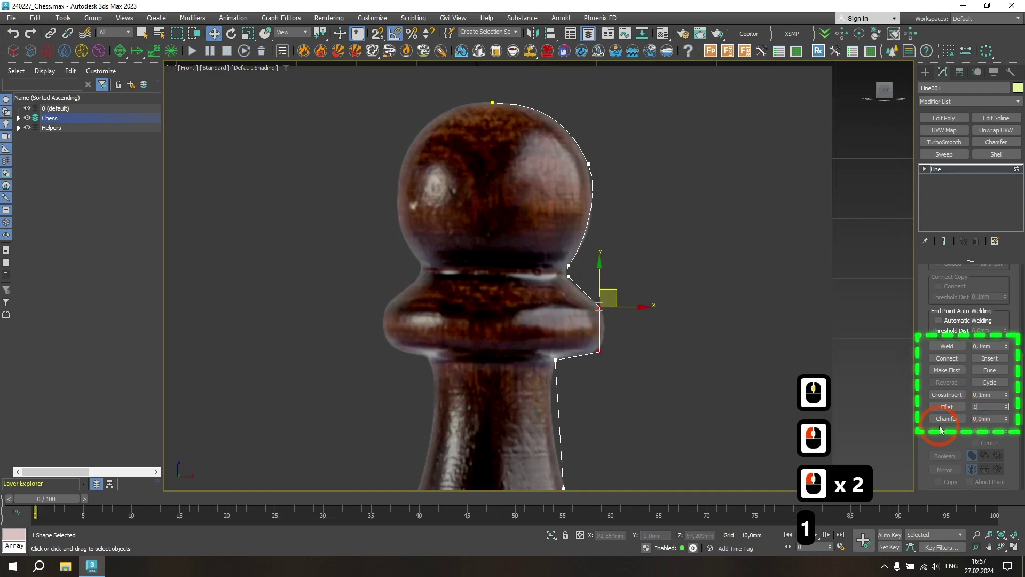
key(Return)
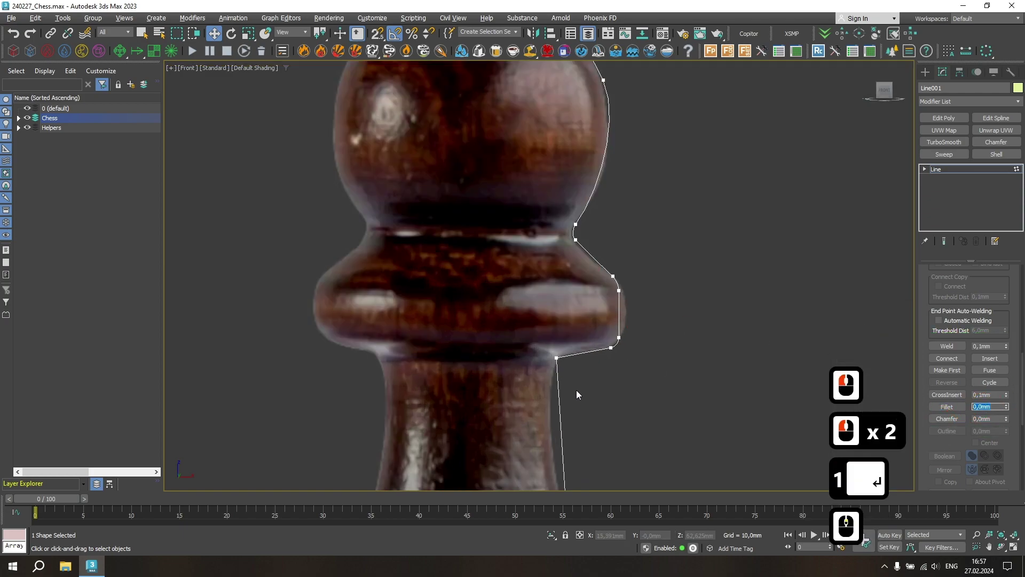
Make a lower outline vertex Smooth for a curved segment and select the neck-to-shaft point
click(430, 351)
right_click(603, 257)
click(594, 202)
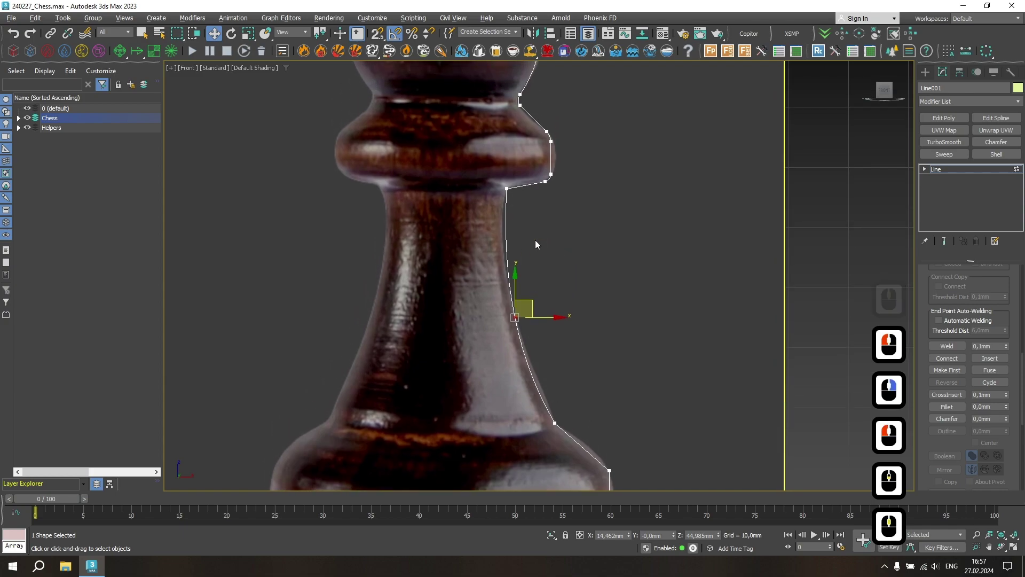
click(489, 179)
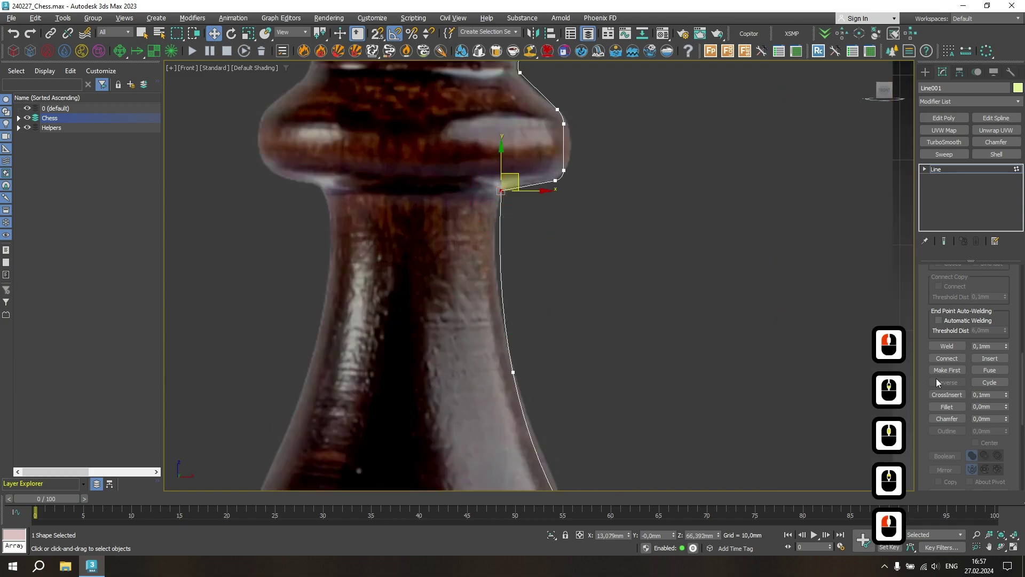
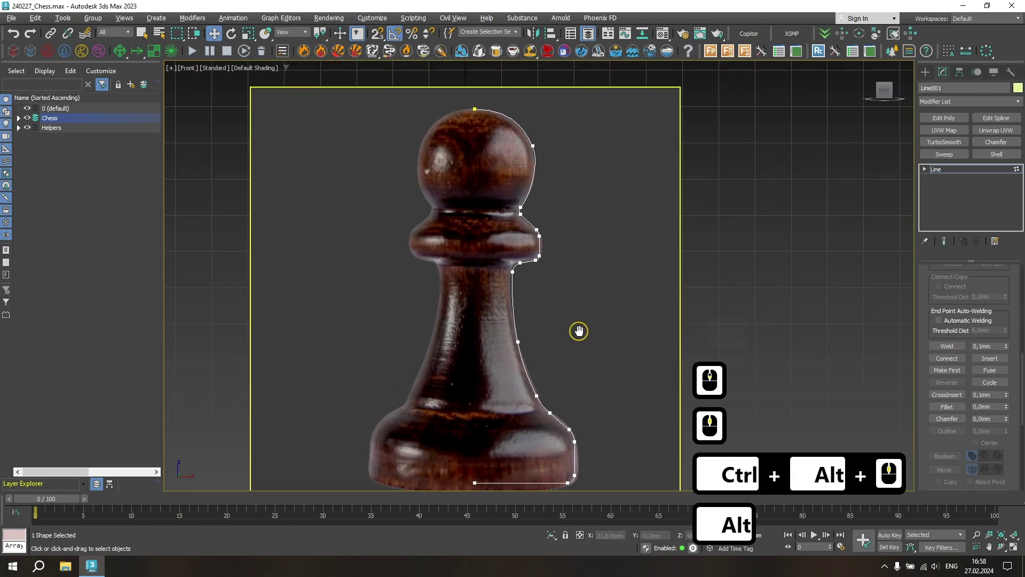
Leave vertex editing, switch to the Perspective view and pick Lathe from the modifier list
middle_click(599, 330)
right_click(608, 307)
click(637, 259)
key(alt+w)
key(alt+w)
middle_click(575, 268)
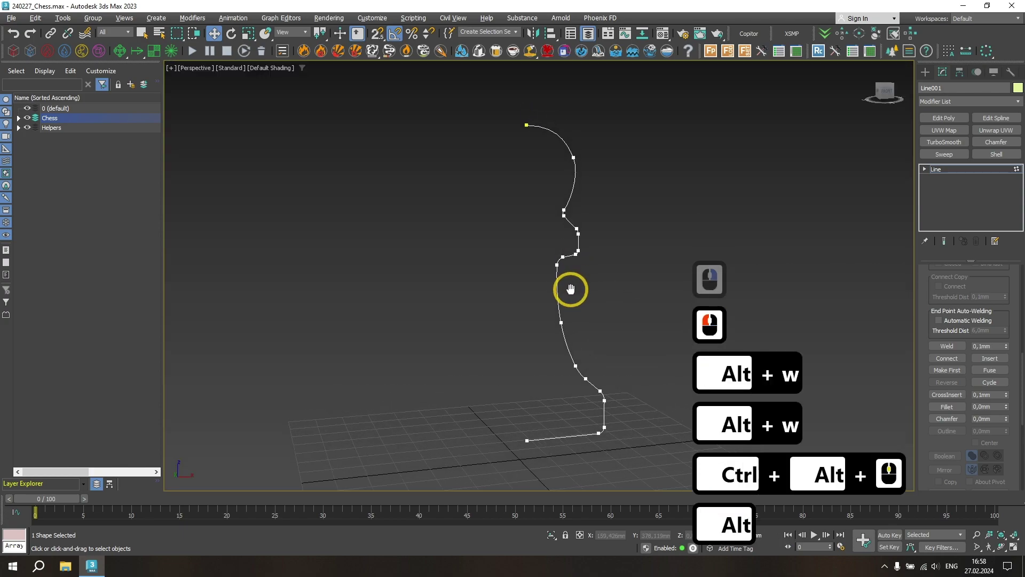
middle_click(574, 293)
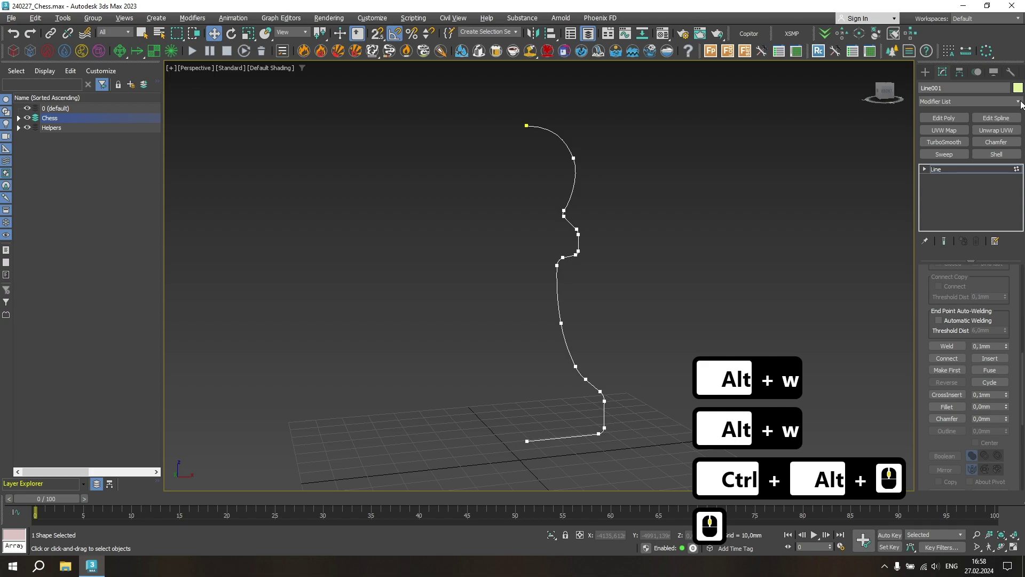
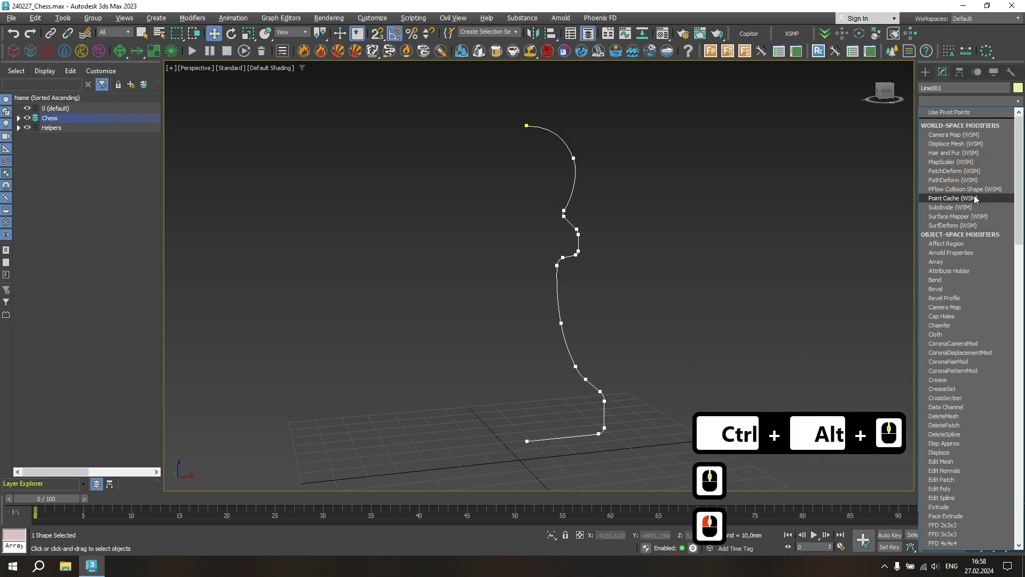
key(i)
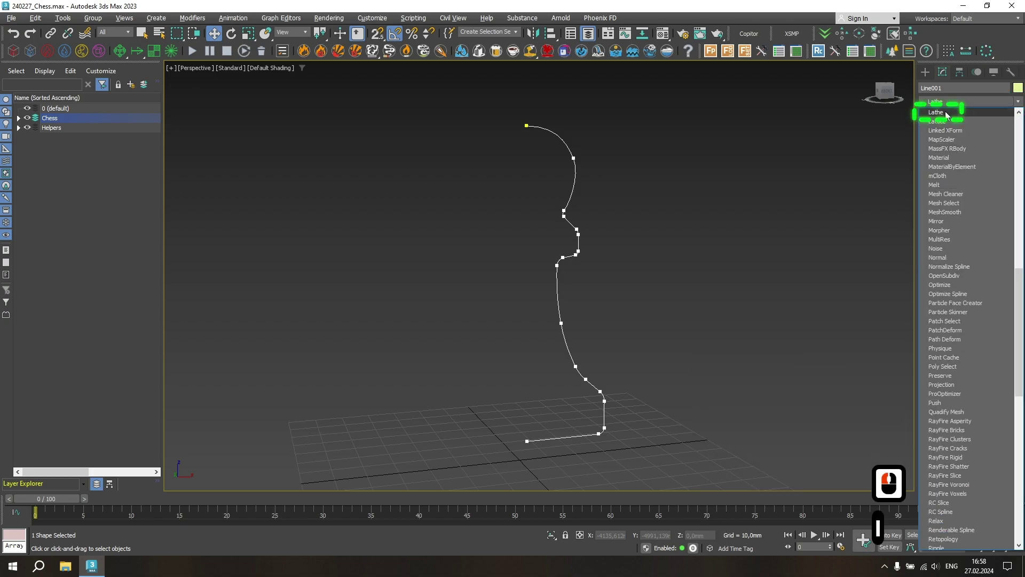
Apply Lathe with Align Max and Flip Normals so the pawn revolves as a proper solid
click(948, 114)
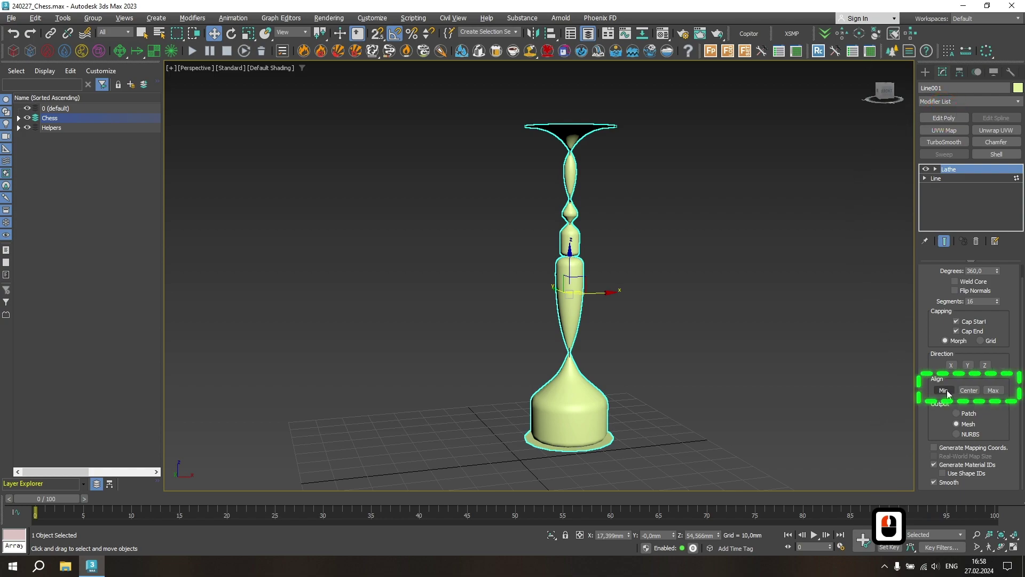
click(949, 393)
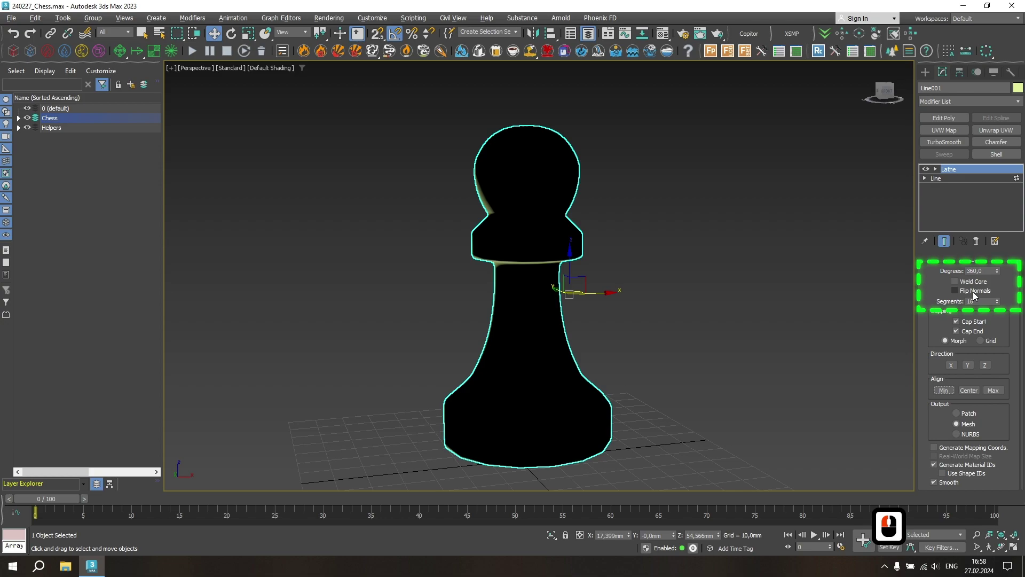
click(975, 295)
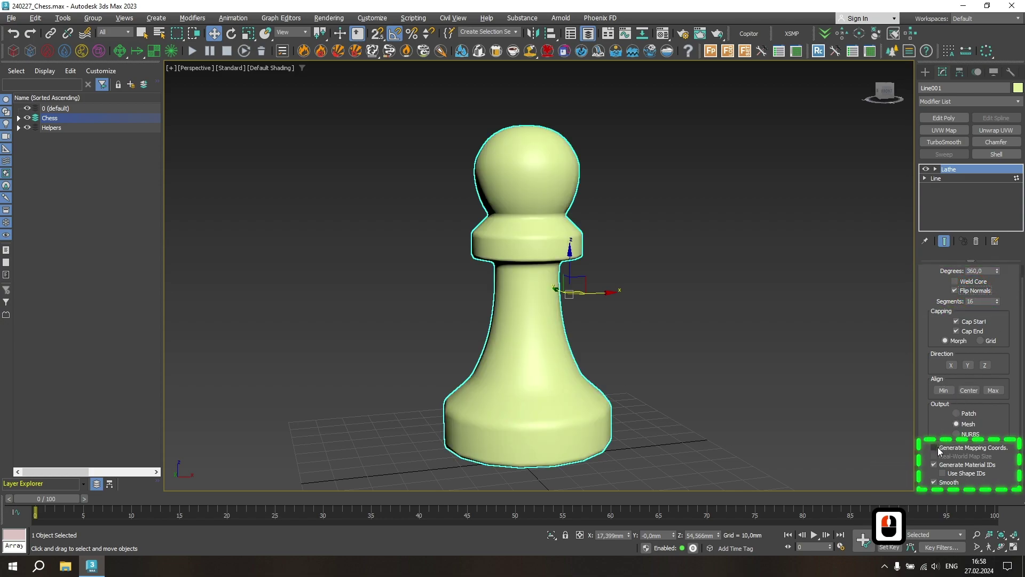
Adjust the remaining Lathe parameters and set the viewport to Clay shading
click(940, 450)
click(940, 455)
click(276, 66)
click(283, 140)
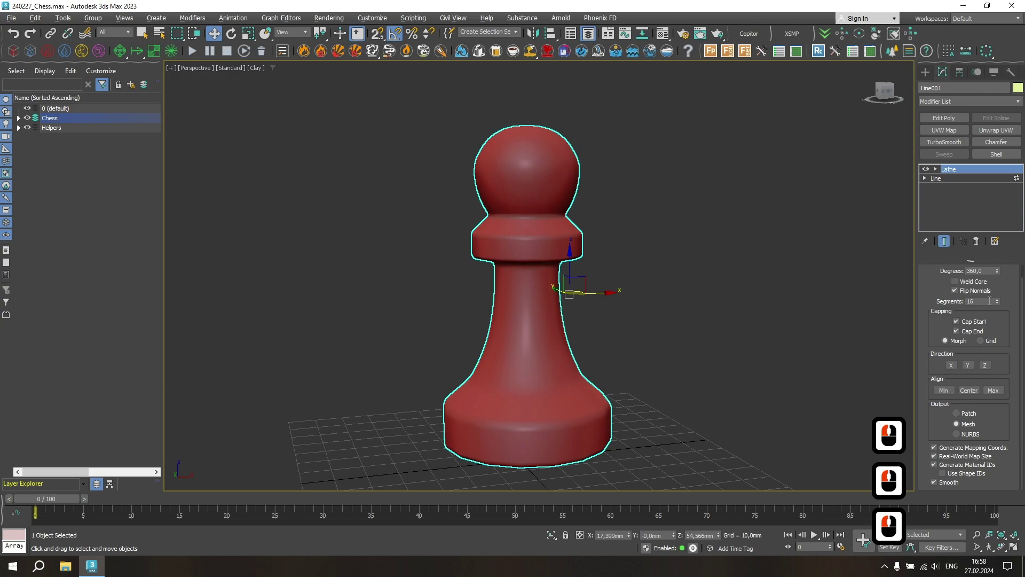
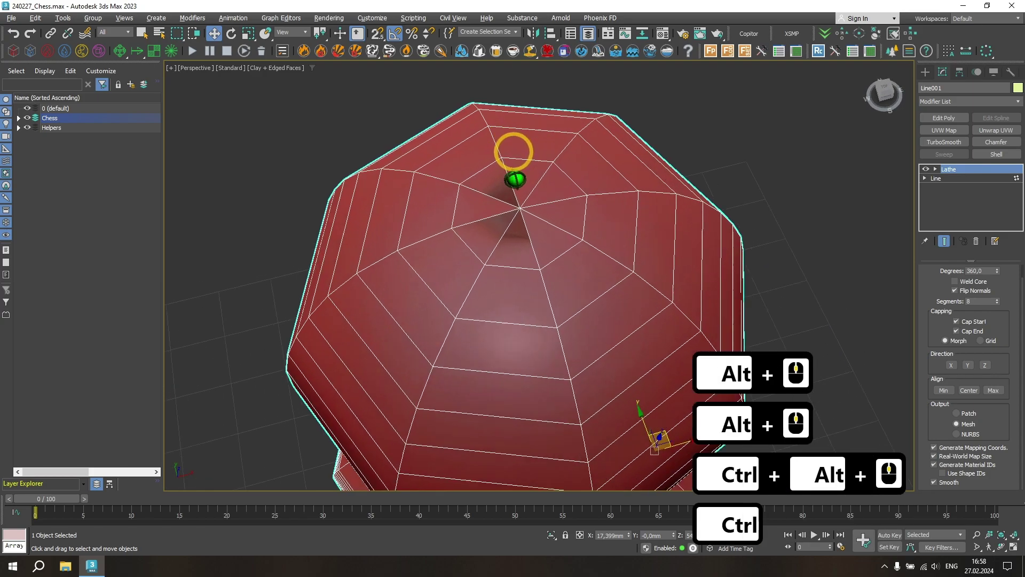
Remove the stray radial edges at the top pole of the pawn's head in Edit Poly
middle_click(516, 147)
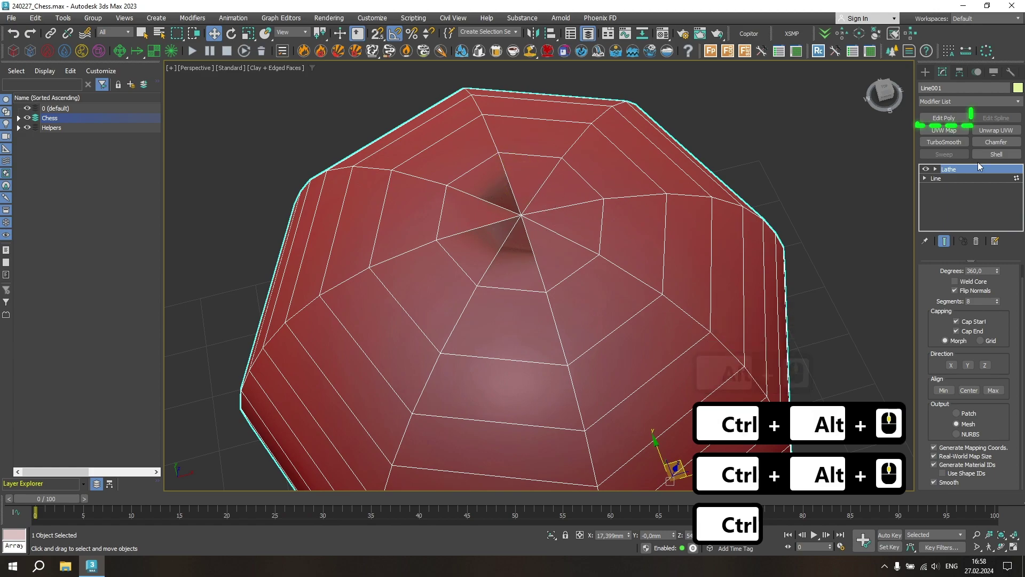
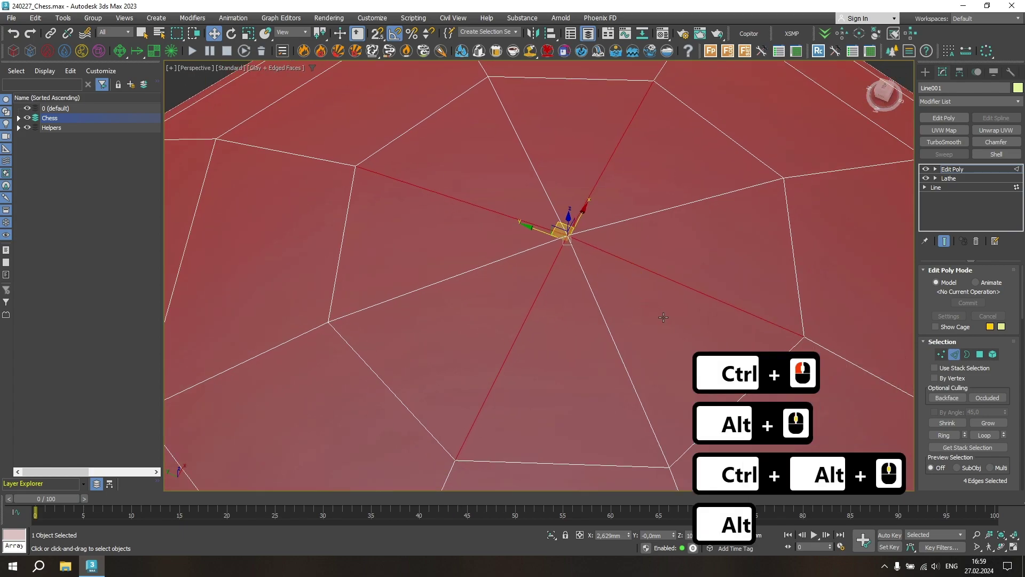
key(ctrl+BackSpace)
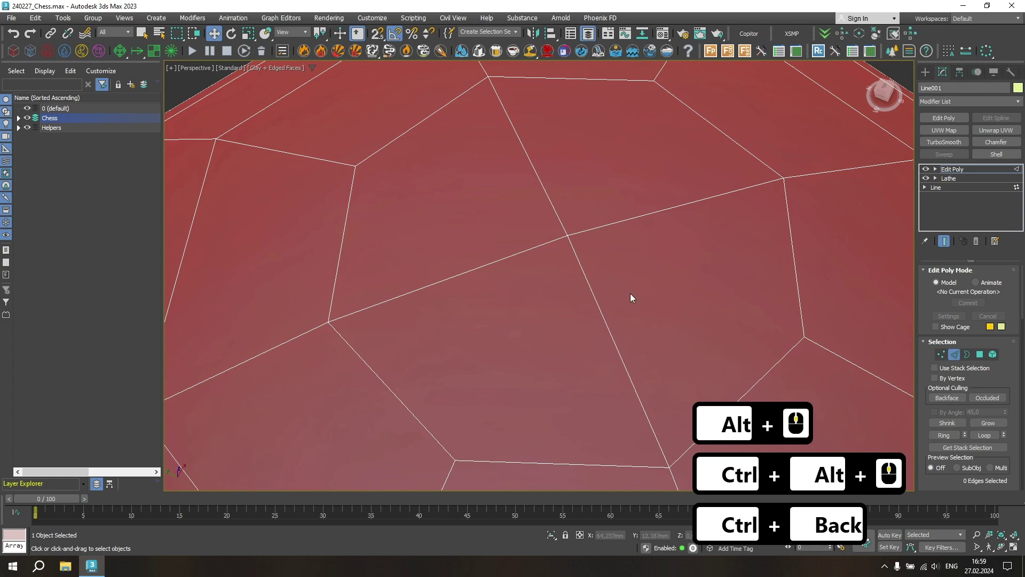
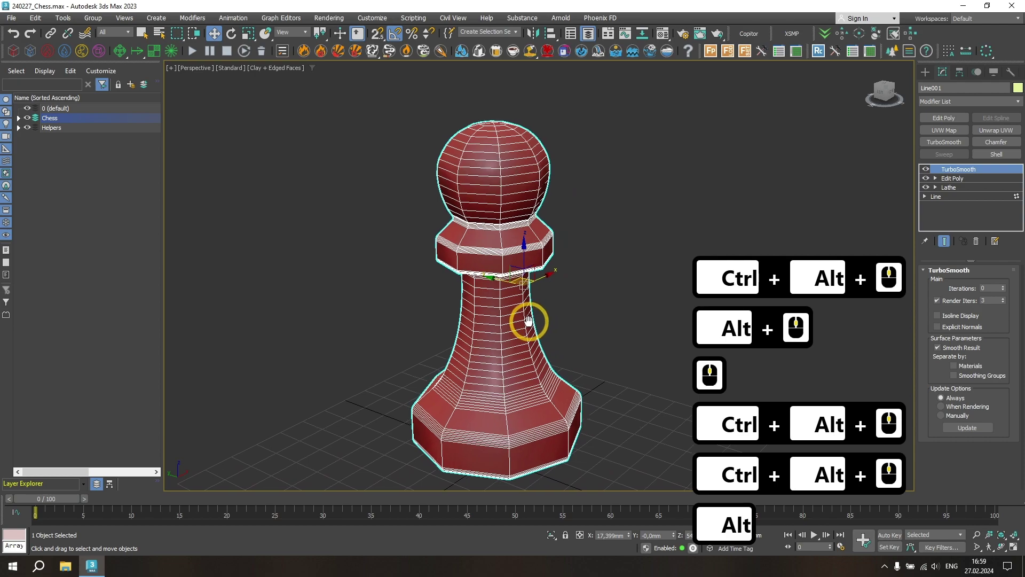
Deselect the pawn and bring up the Material Editor and Corona Render Setup Scene tab
middle_click(497, 319)
click(585, 303)
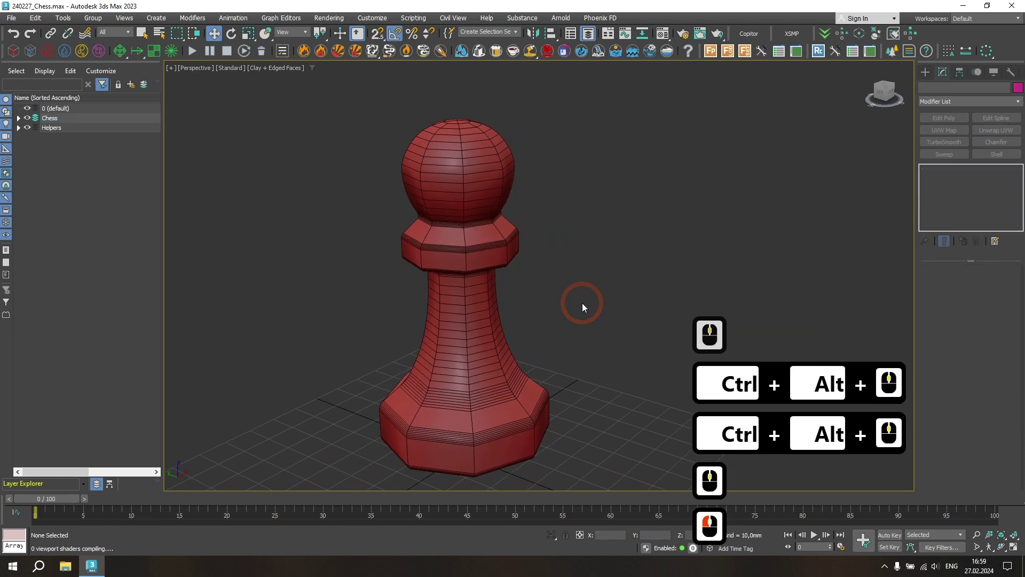
key(m)
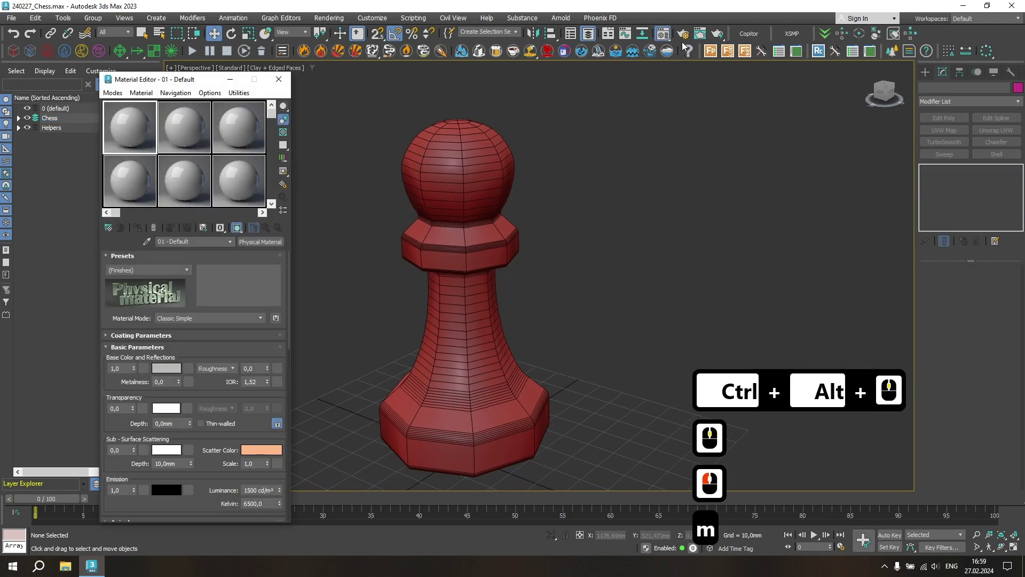
click(685, 38)
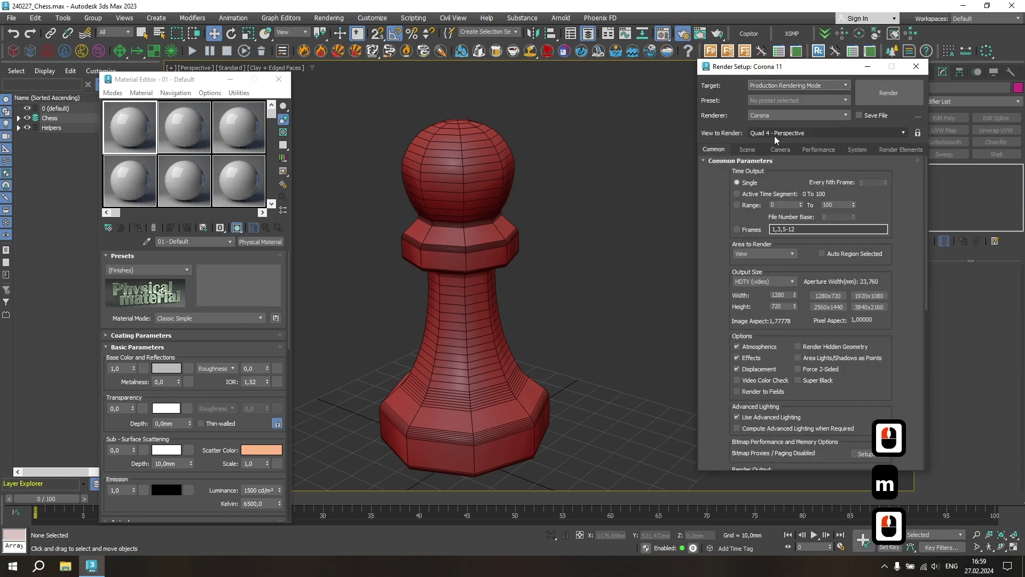
click(756, 151)
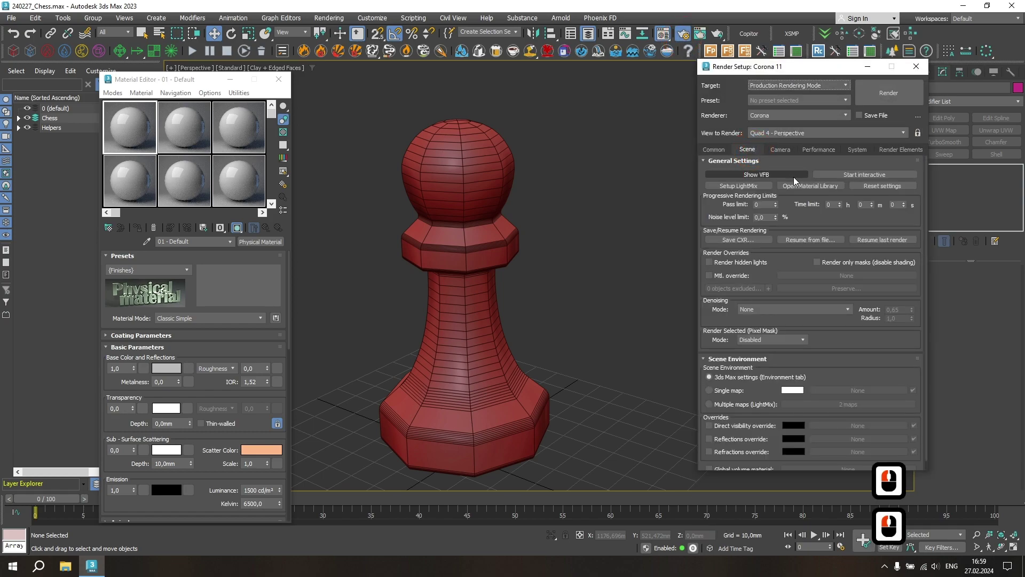
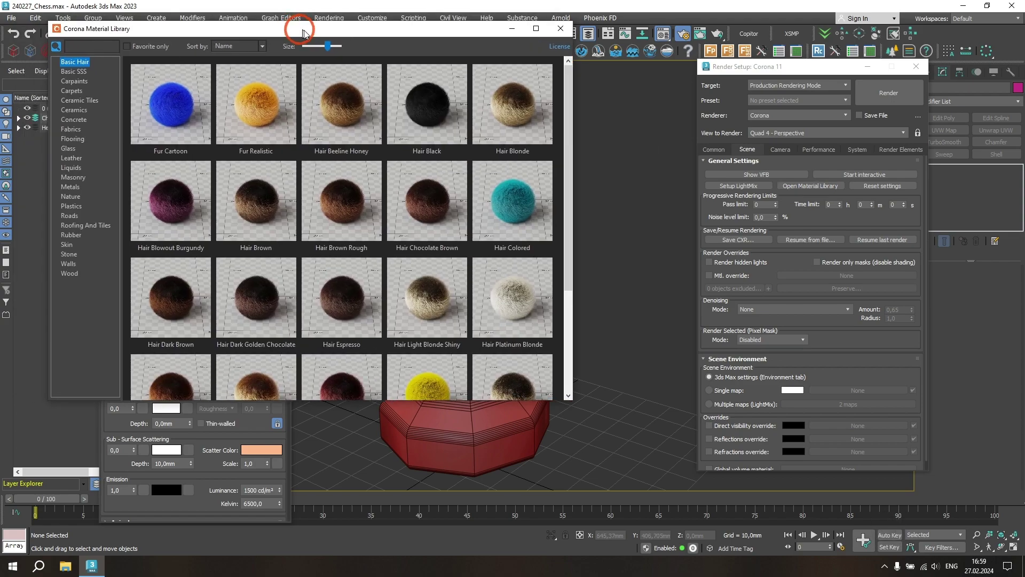
Load Wenge Semigloss from the Corona library's Wood category and assign it to the pawn
click(570, 69)
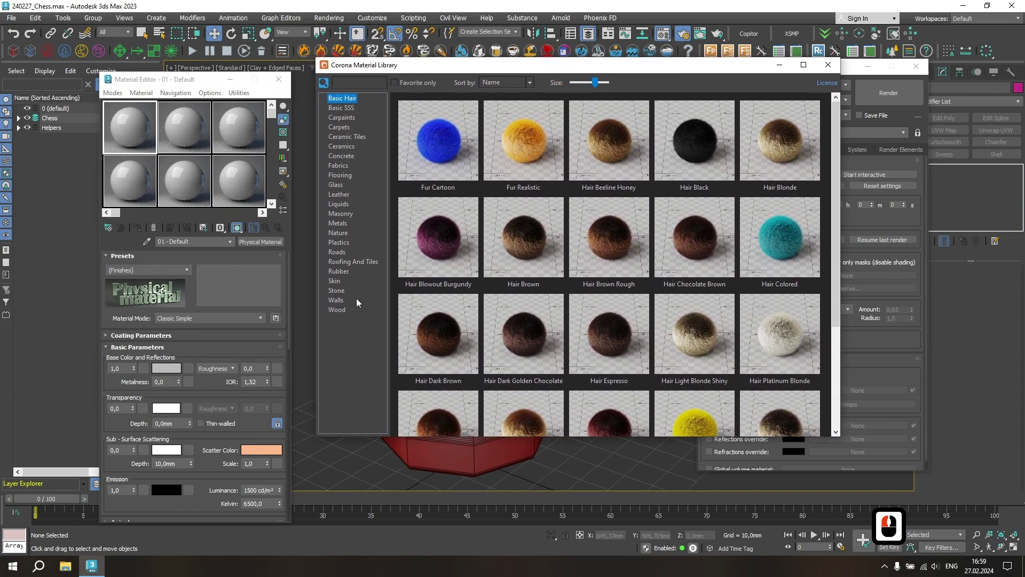
double_click(342, 310)
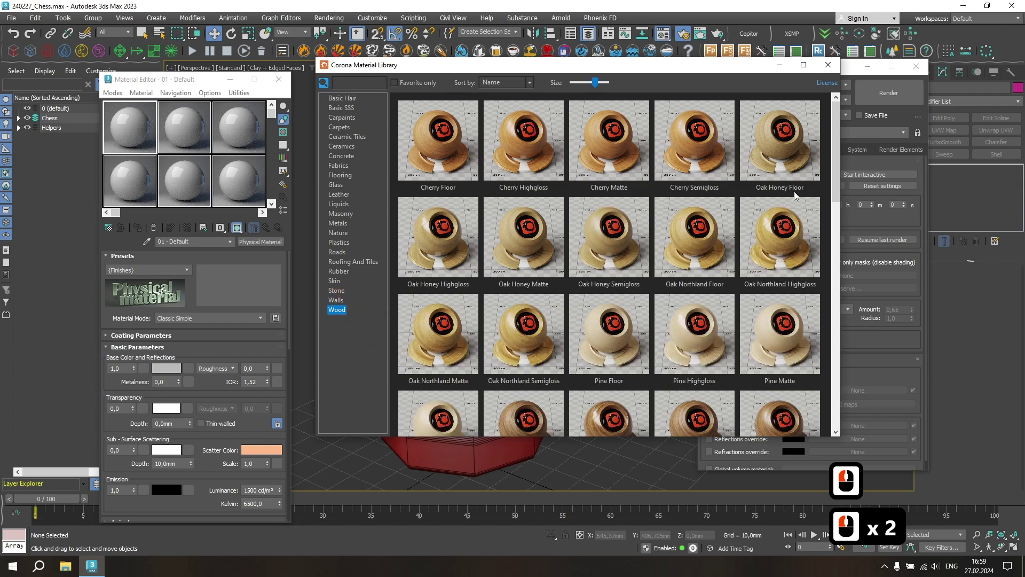
click(846, 211)
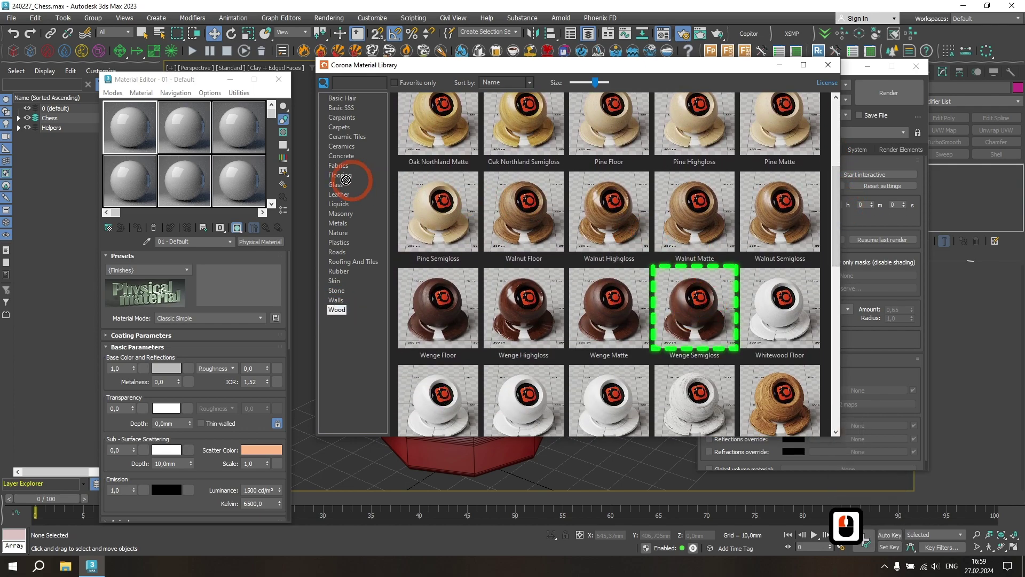
click(127, 139)
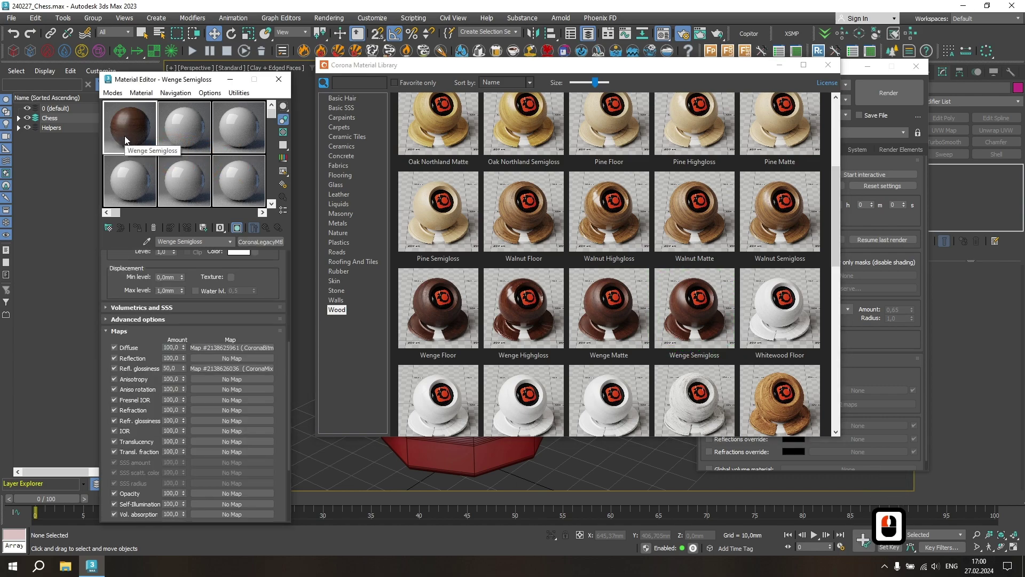
click(836, 66)
click(458, 159)
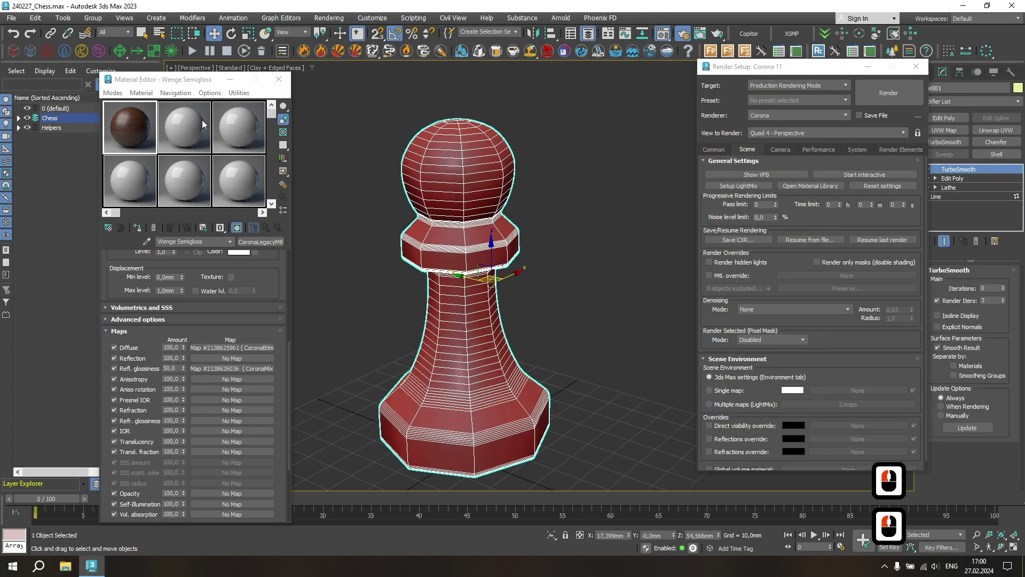
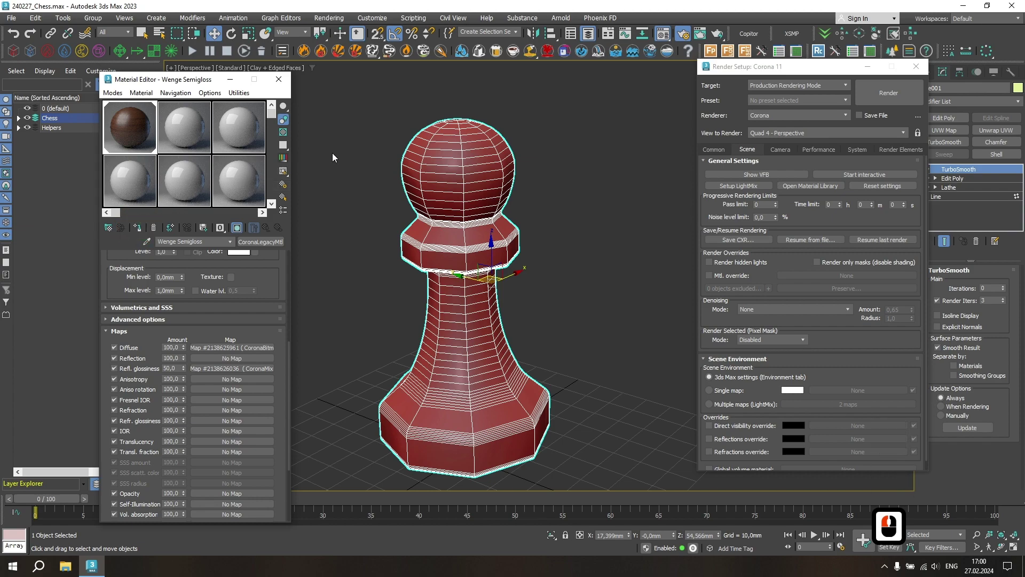
Set the scene Environment Map to a CoronaBitmap for the artist_workshop_4k.hdr image
click(334, 156)
key(8)
click(386, 149)
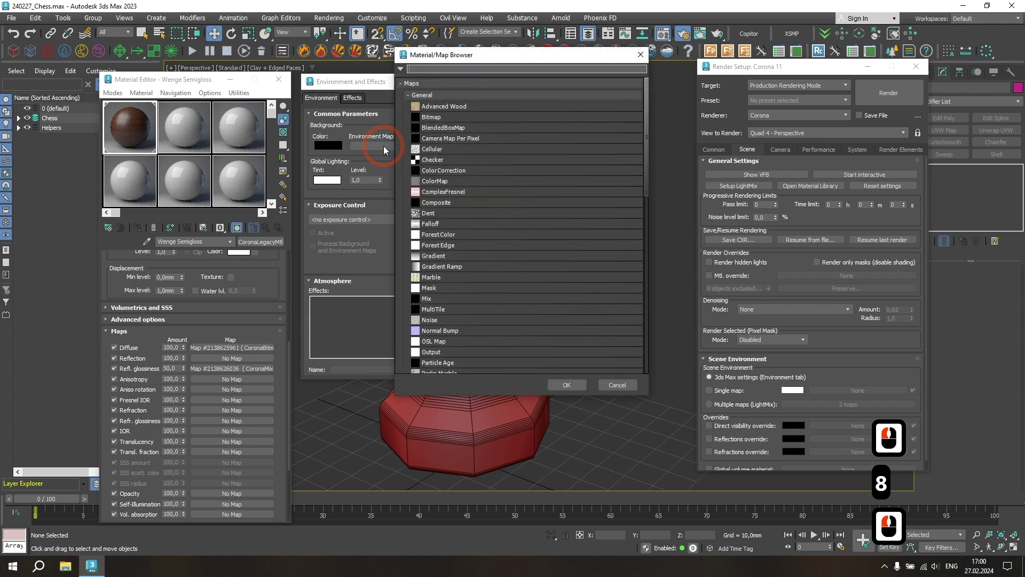
click(426, 99)
click(424, 127)
click(428, 146)
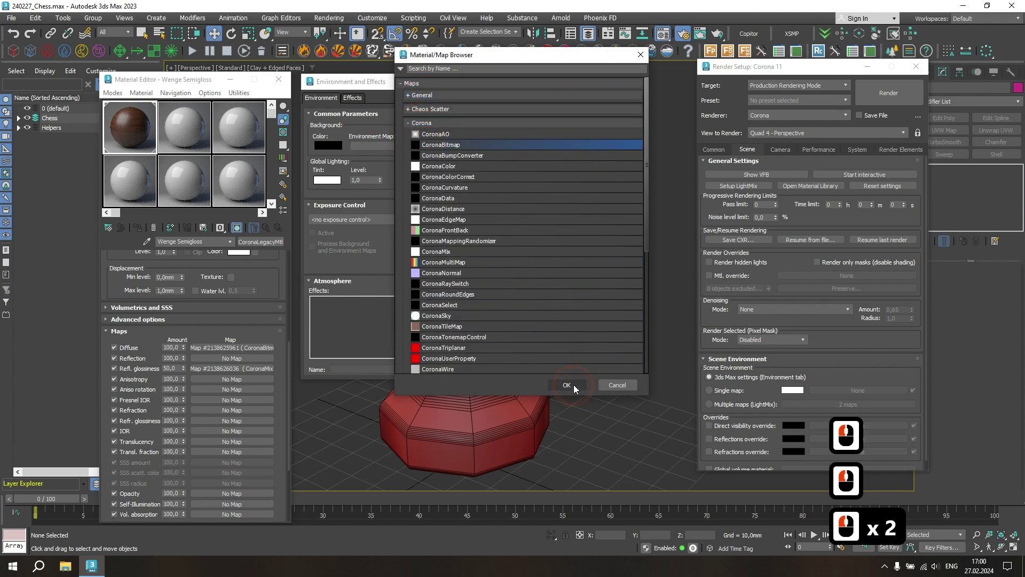
click(577, 384)
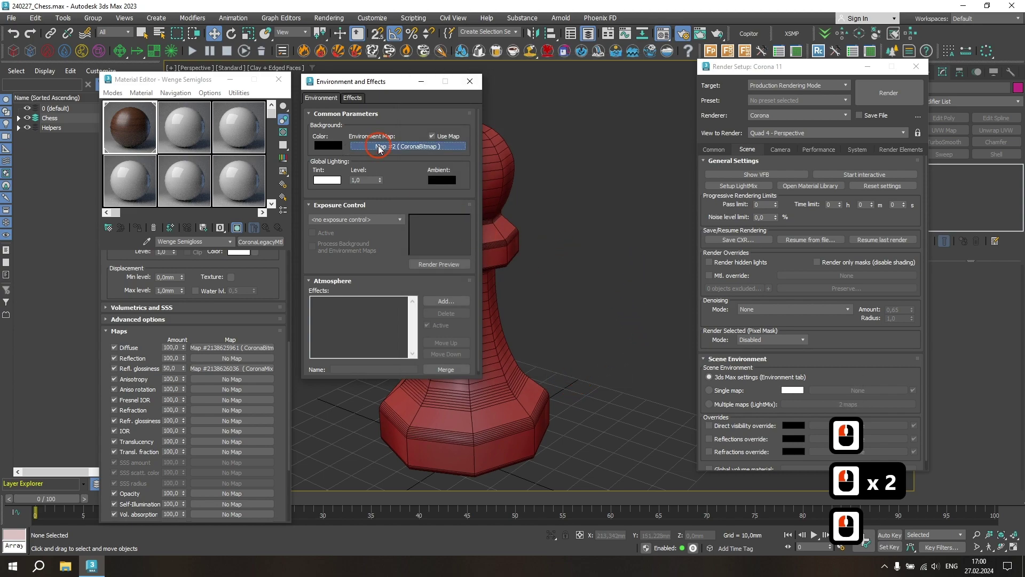
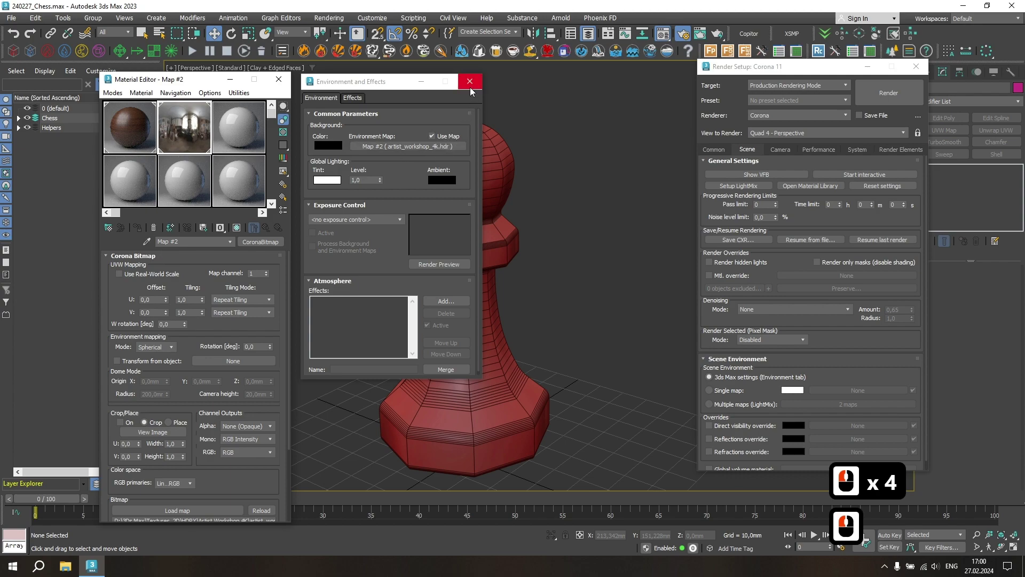
Close the Environment and Effects dialog and the Material Editor
click(472, 88)
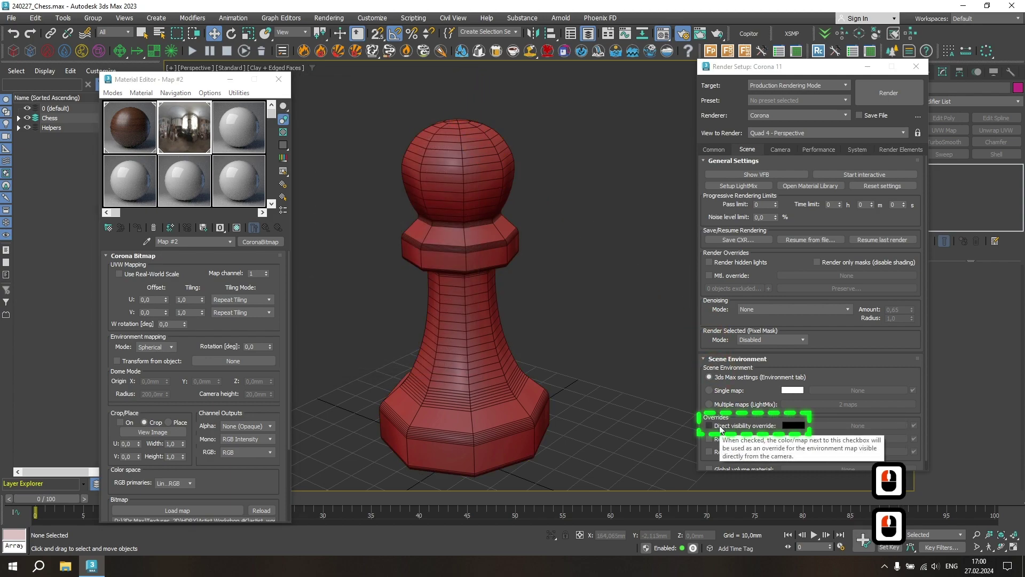
click(722, 428)
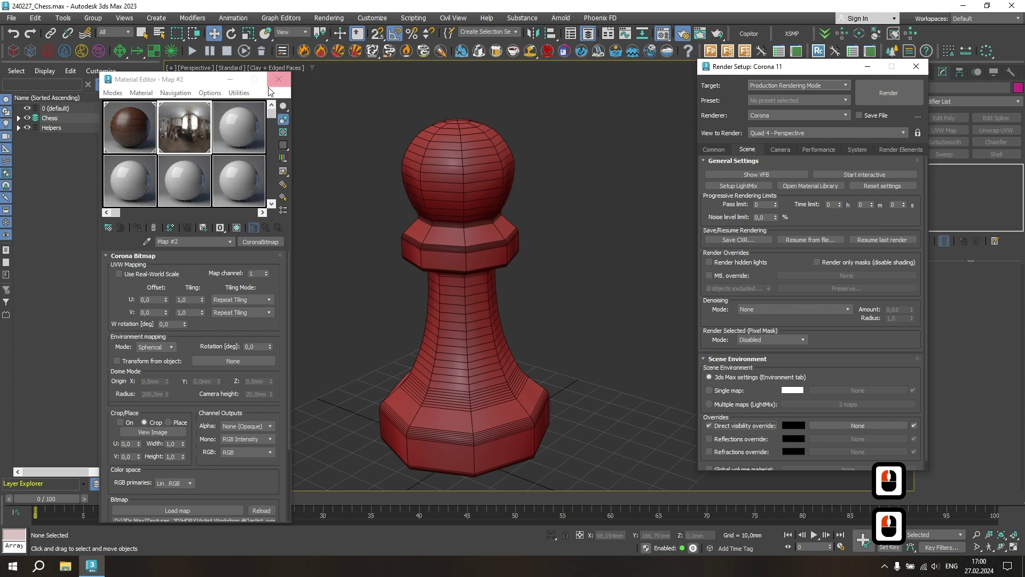
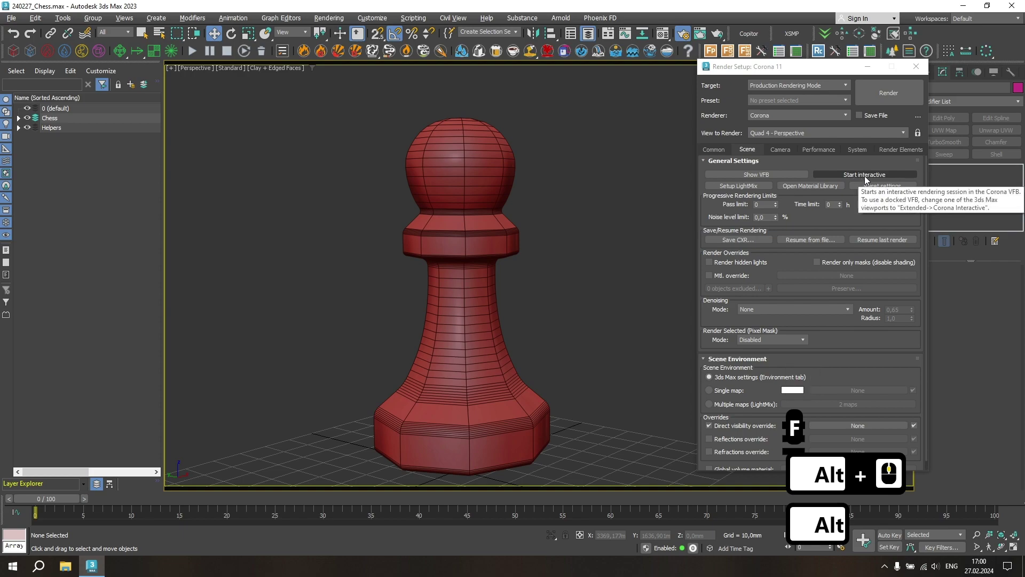
Start a Corona interactive render and enlarge the frame buffer to about 1378×775
click(867, 176)
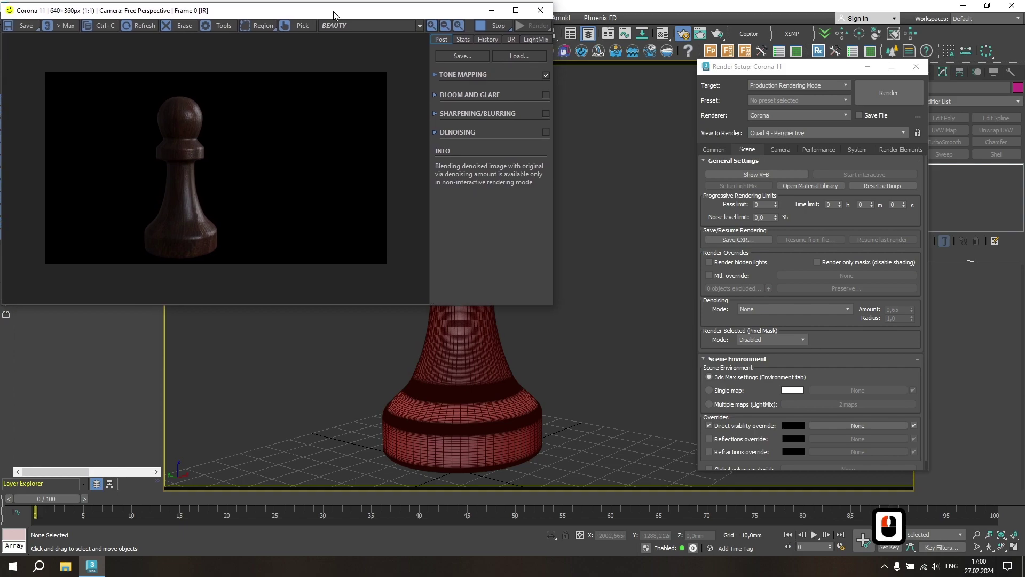
click(335, 14)
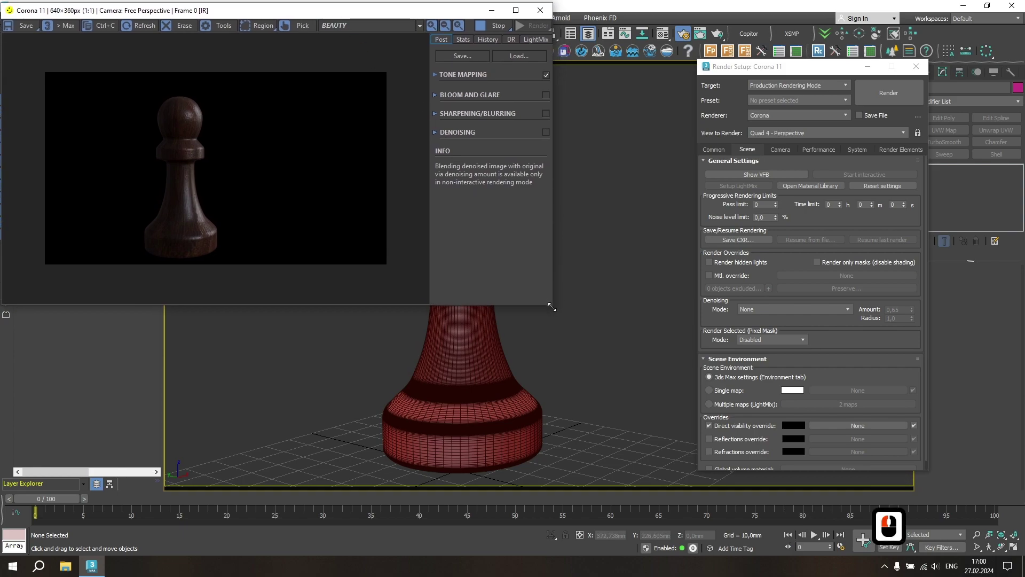
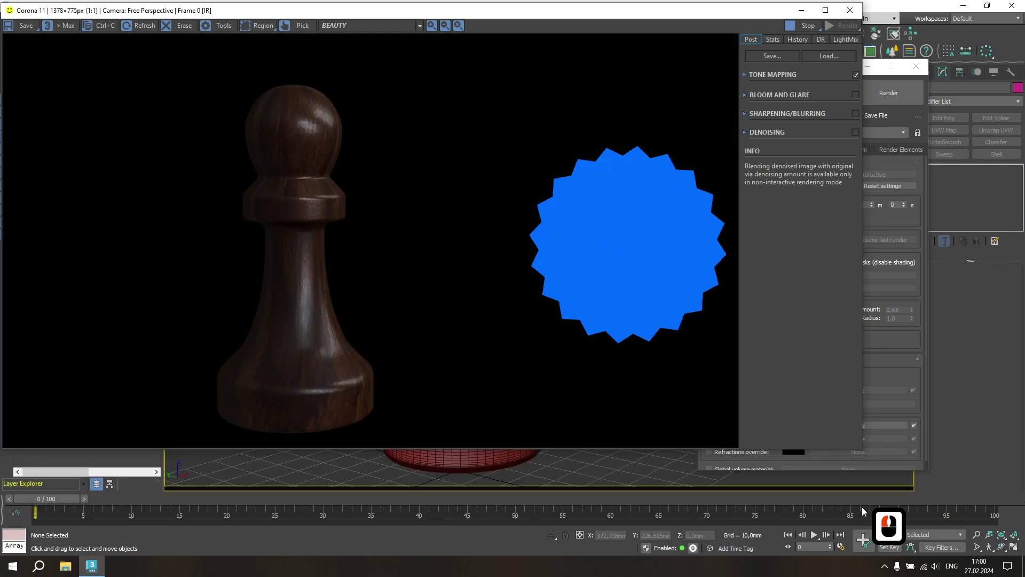
click(864, 510)
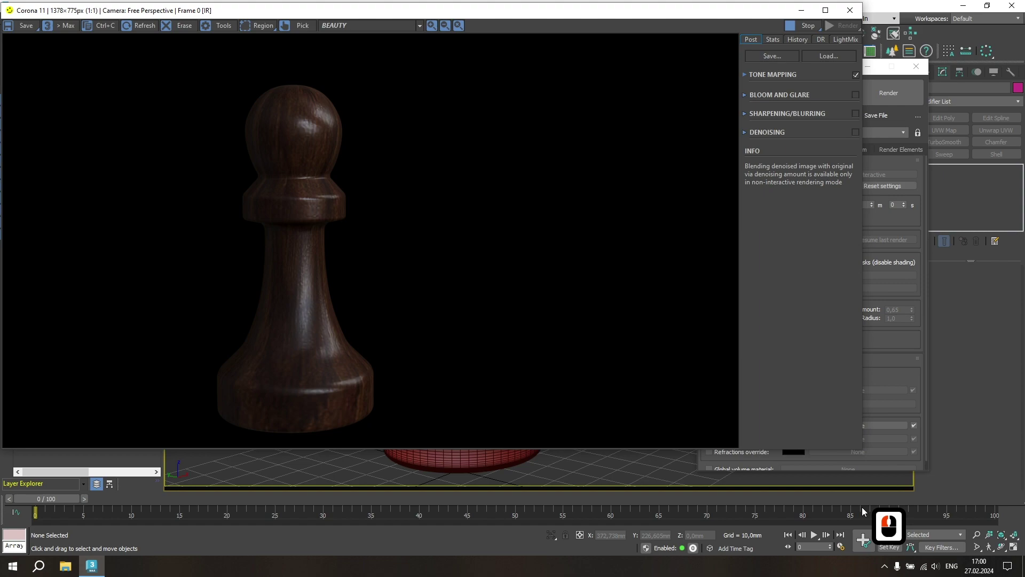
click(862, 508)
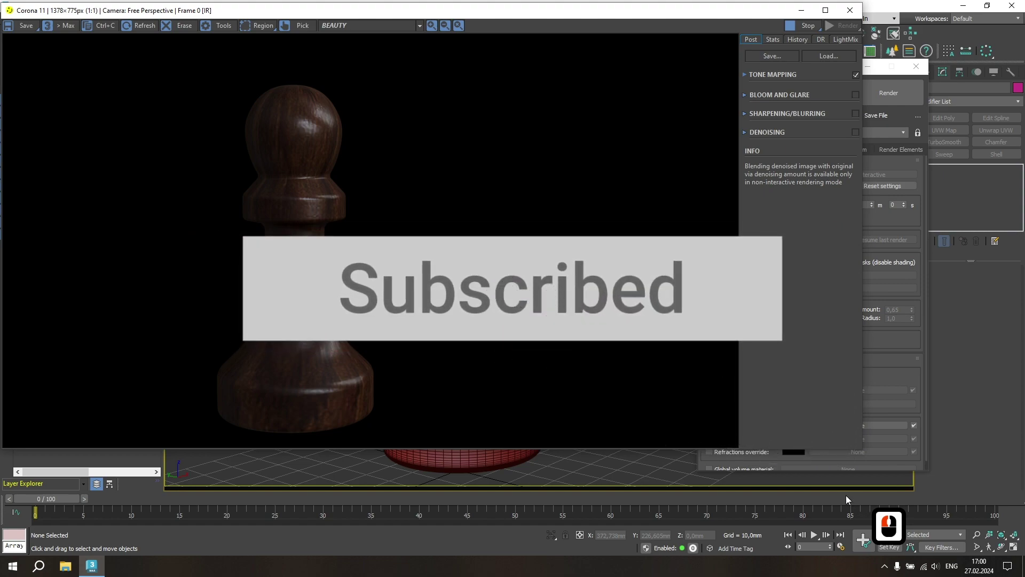